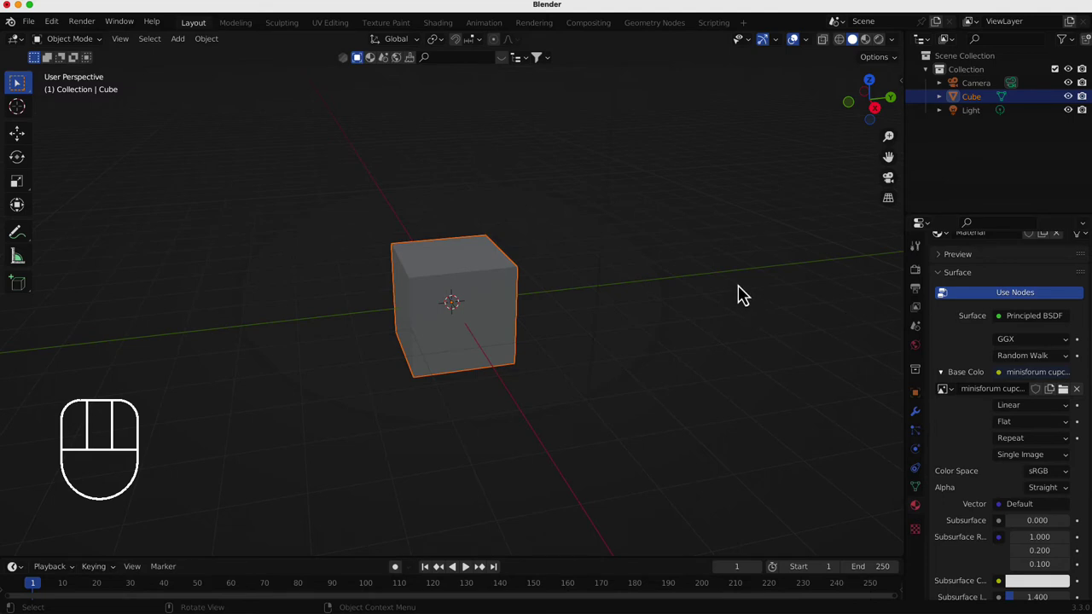
# Step: Switch the viewport to Material Preview so the cube shows its mini PC photo texture
pyautogui.scroll(3)
pyautogui.scroll(3)
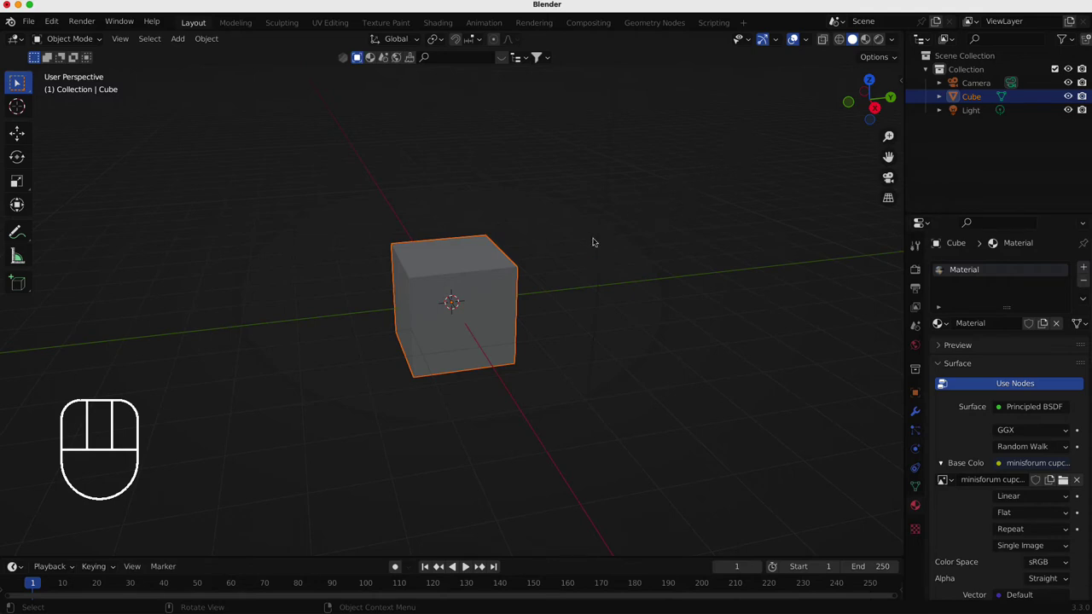
pyautogui.press('z')
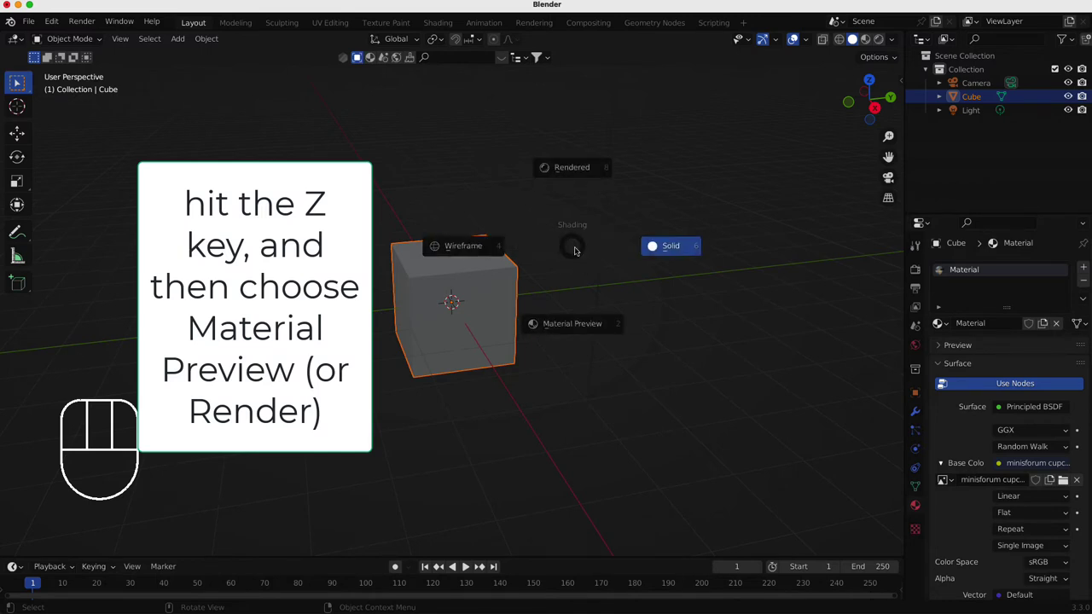
pyautogui.press('z')
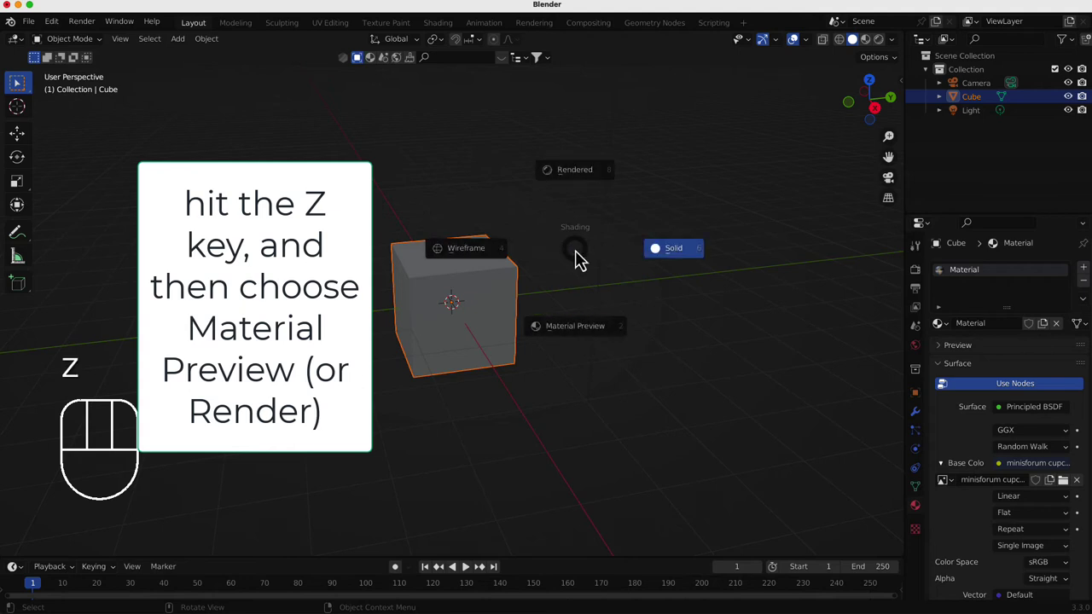
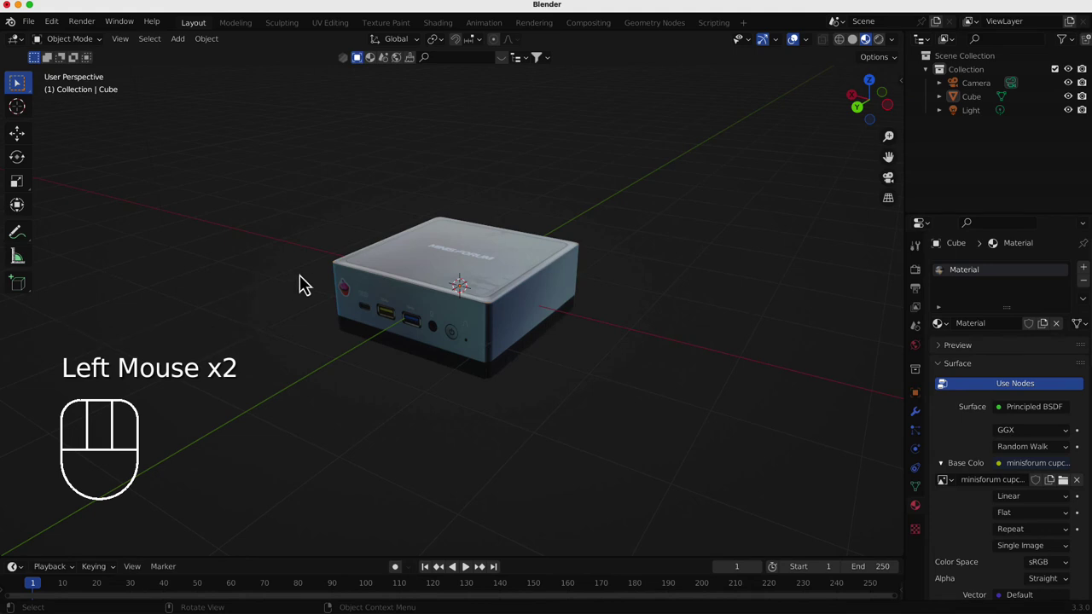
# Step: Select the mini PC cube and nudge it along Z into position
pyautogui.scroll(-3)
pyautogui.click(410, 289)
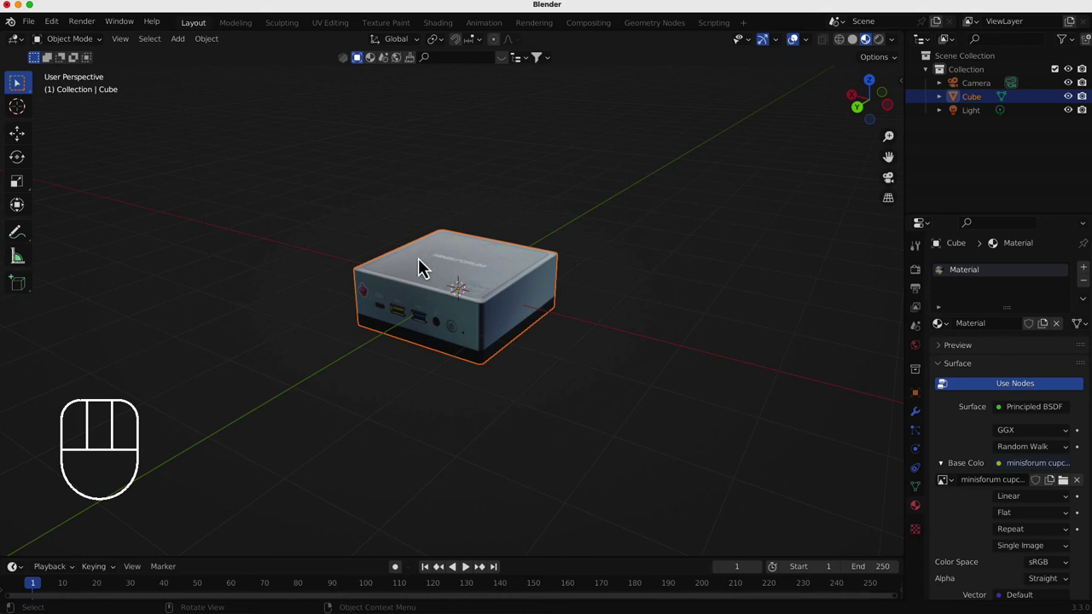
pyautogui.scroll(3)
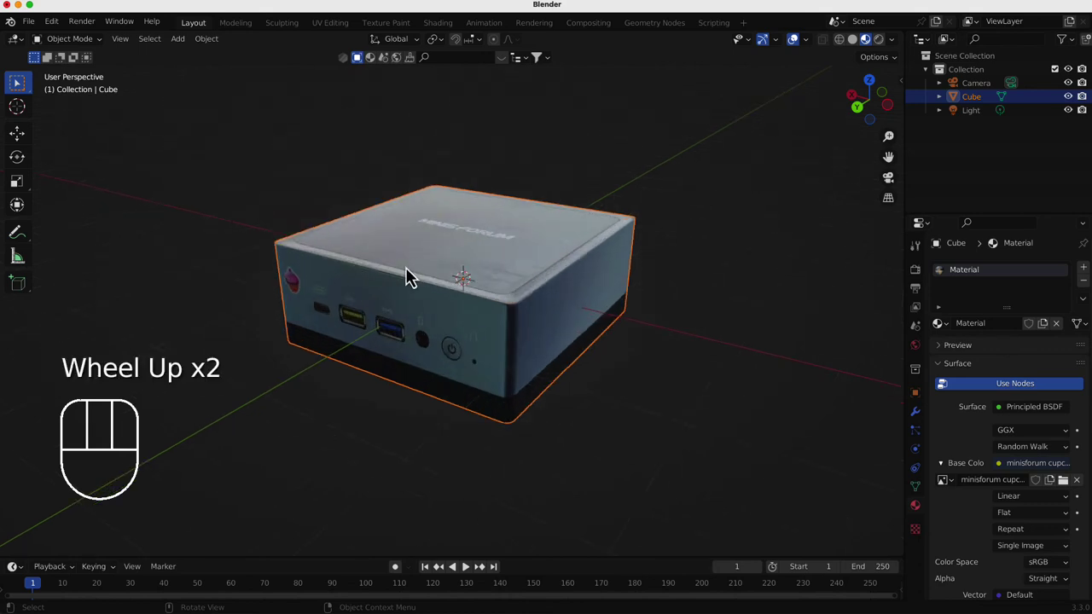
pyautogui.scroll(-3)
pyautogui.press('g')
pyautogui.press('z')
pyautogui.click(412, 176)
# Step: Orbit and pan around the cube to inspect its lid logo, buttons, ports and vents
pyautogui.moveTo(445, 248); pyautogui.dragTo(506, 246)
pyautogui.moveTo(503, 250); pyautogui.dragTo(480, 312)
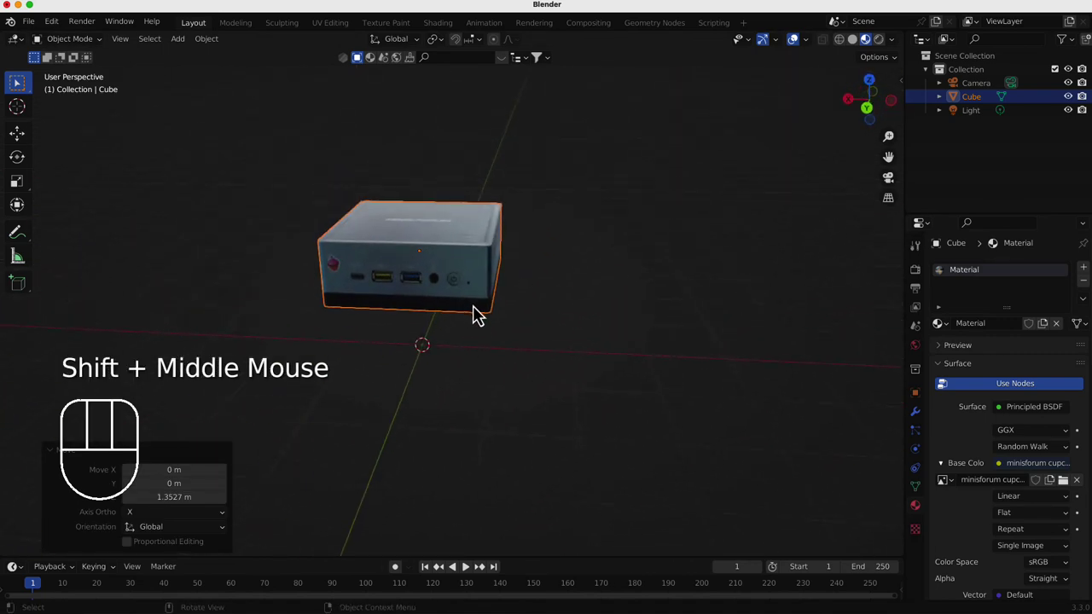
pyautogui.moveTo(488, 323); pyautogui.dragTo(522, 349)
pyautogui.moveTo(521, 349); pyautogui.dragTo(473, 347)
pyautogui.moveTo(526, 345); pyautogui.dragTo(553, 346)
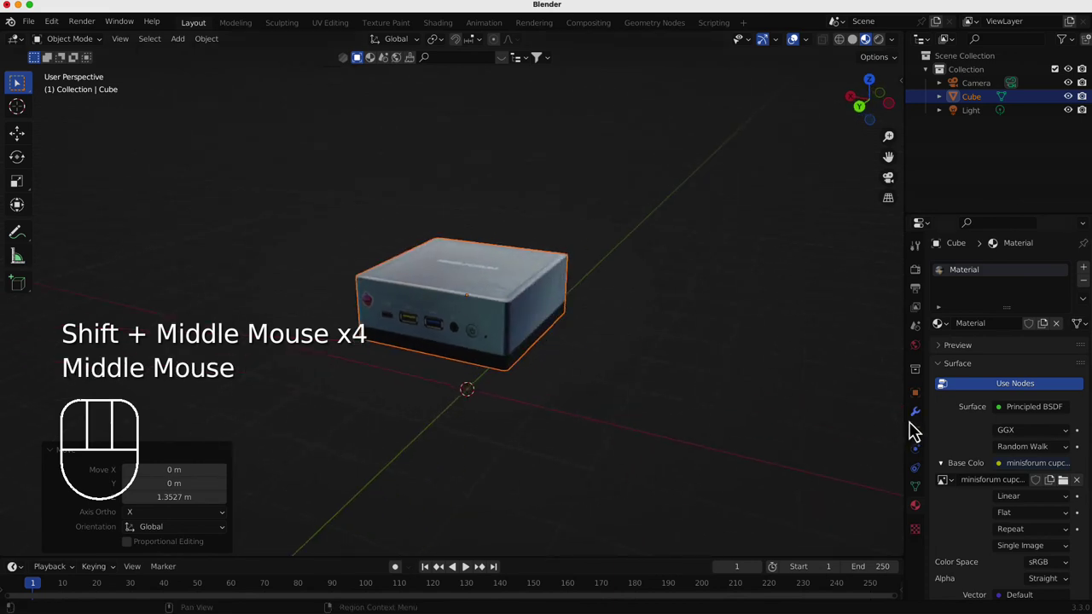
# Step: Add a Subdivision Surface modifier to the Cube set to Simple with viewport level 3
pyautogui.click(922, 423)
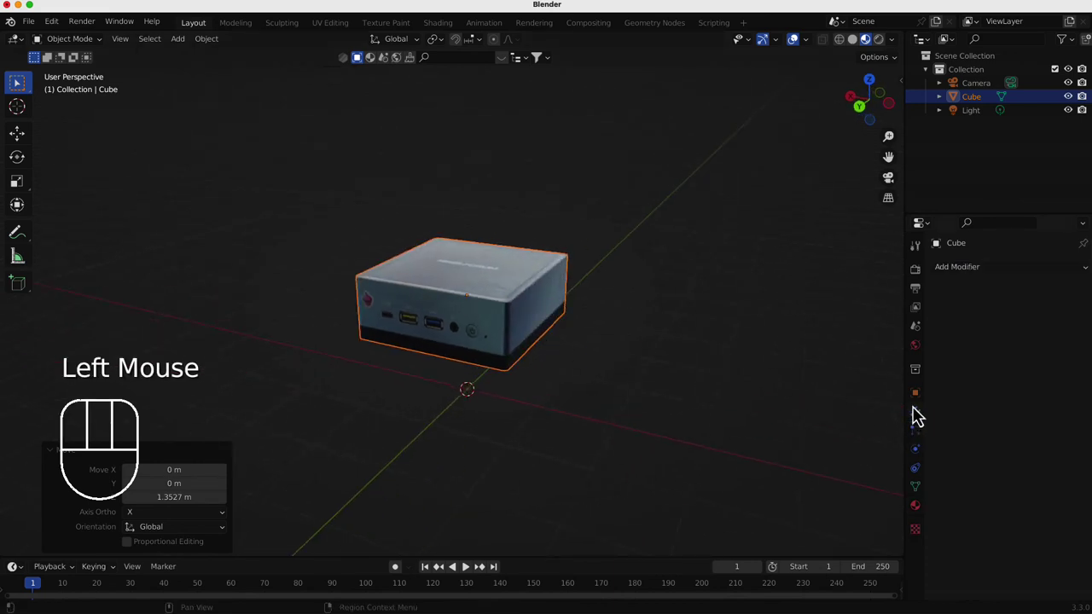
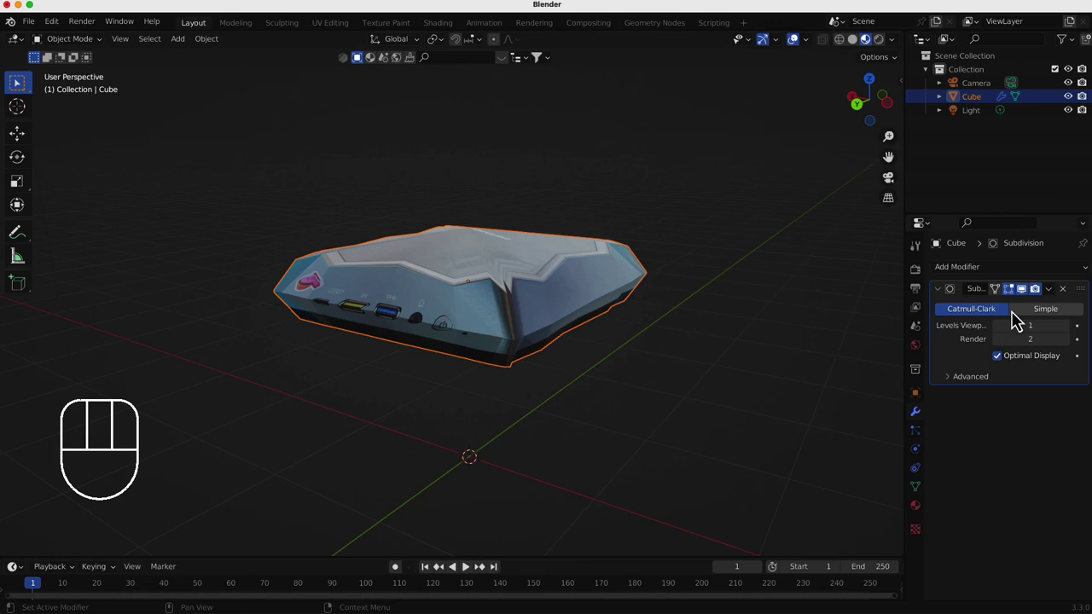
pyautogui.click(1044, 316)
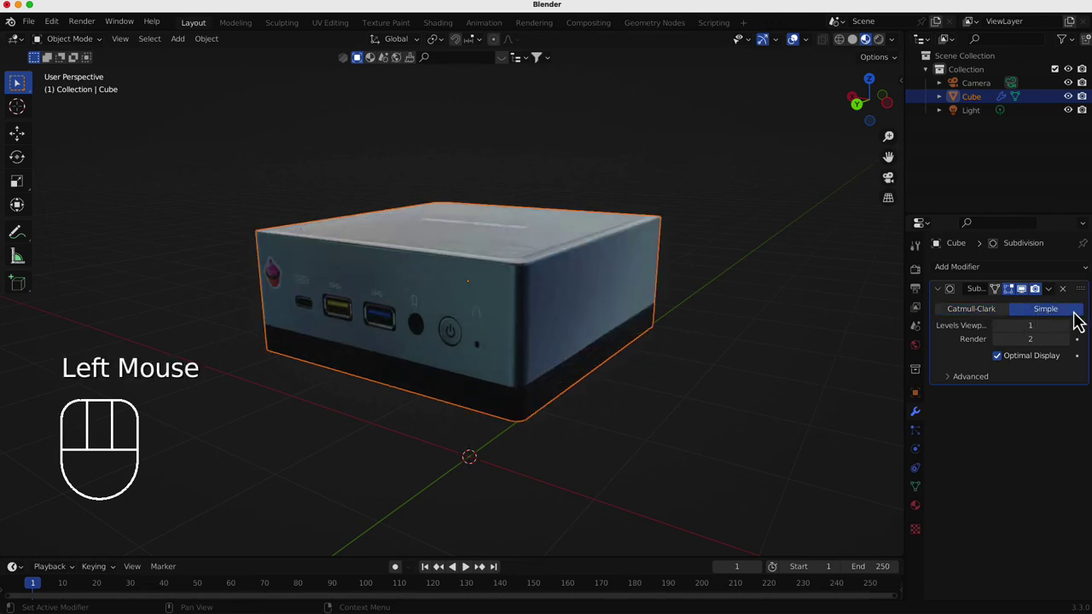
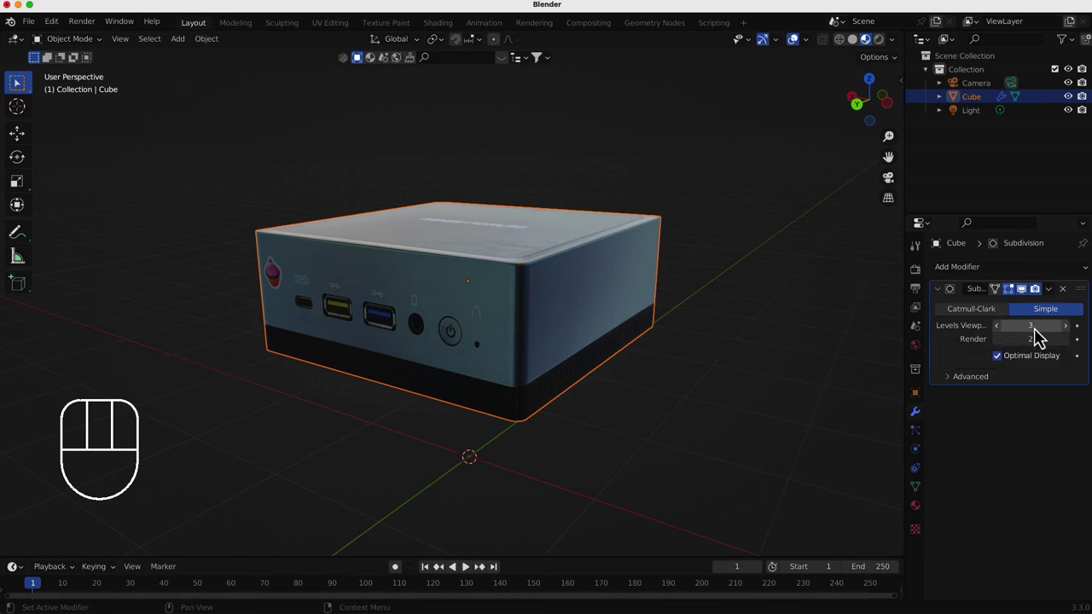
# Step: Apply the Simple subdivision modifier, baking the extra geometry into the cube mesh
pyautogui.moveTo(1061, 301); pyautogui.dragTo(1001, 314)
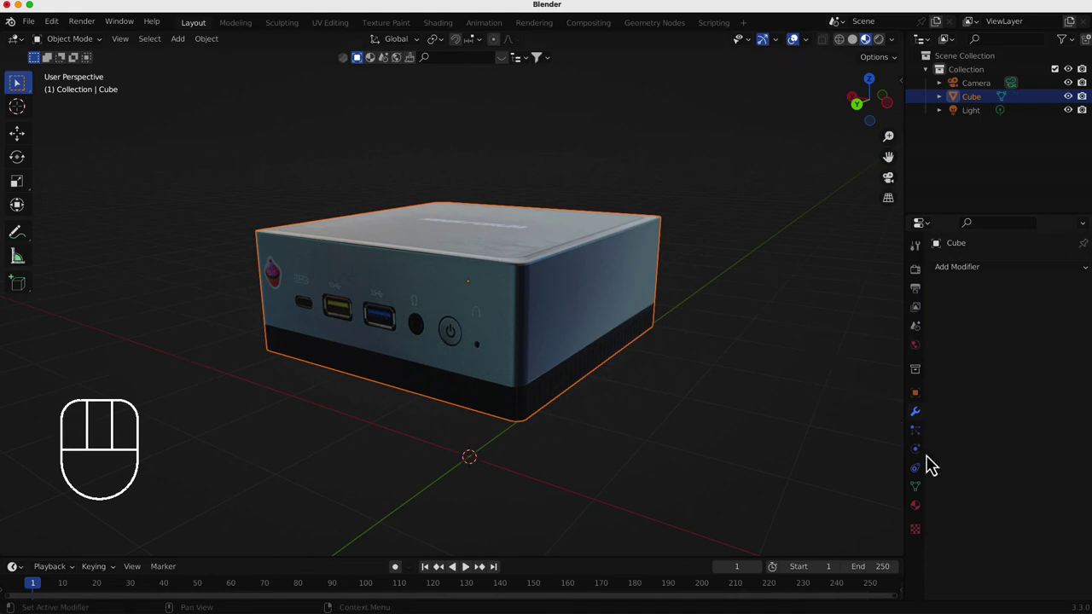
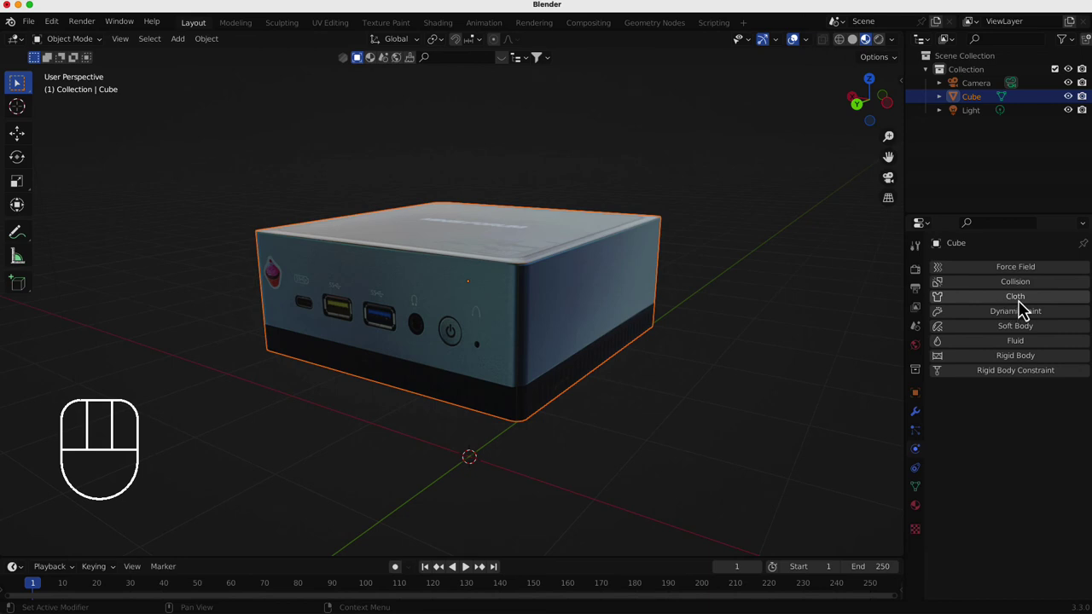
# Step: Give the Cube cloth physics with Pressure enabled at 5 and play it puffing up
pyautogui.click(1028, 307)
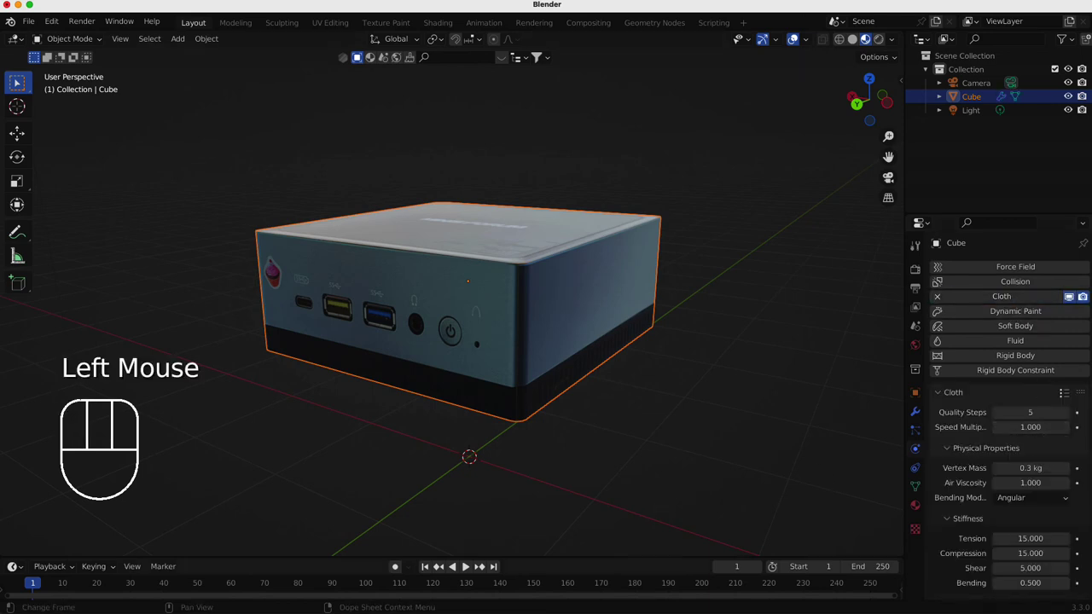
pyautogui.scroll(-3)
pyautogui.scroll(-3)
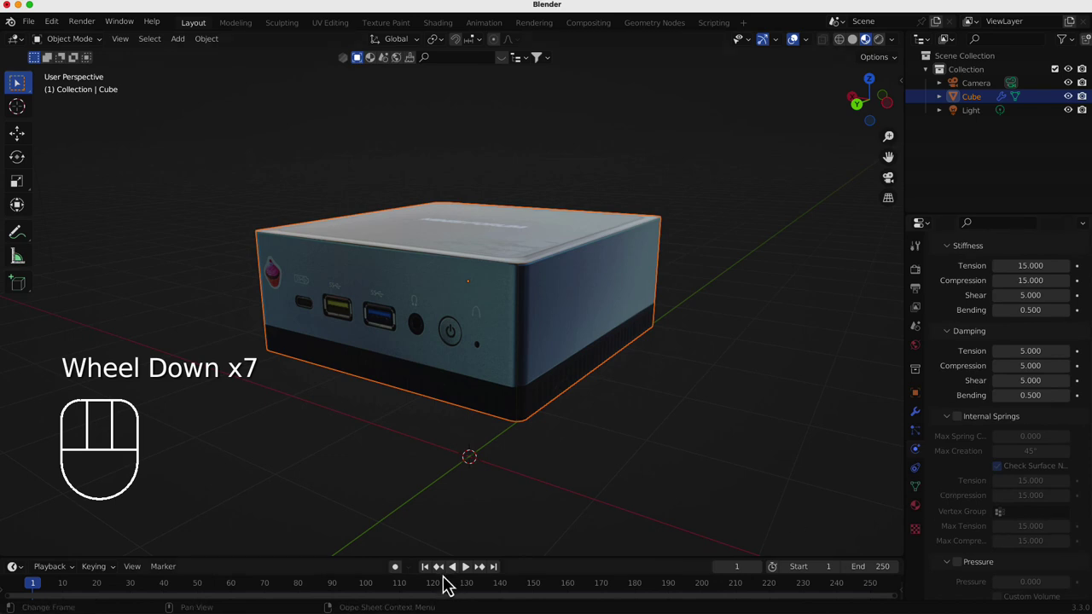
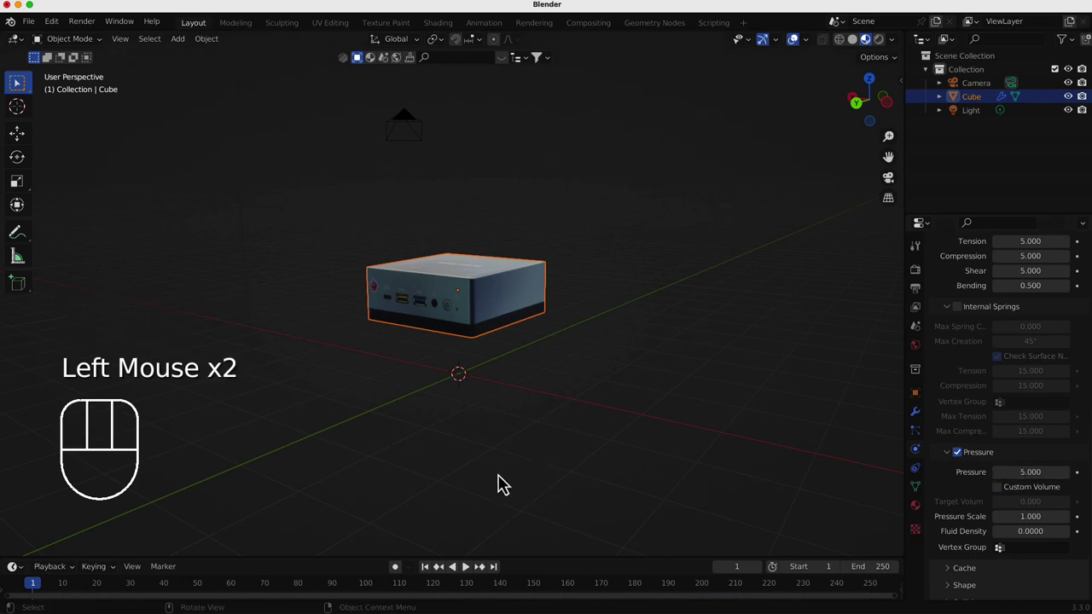
pyautogui.click(438, 579)
pyautogui.click(474, 575)
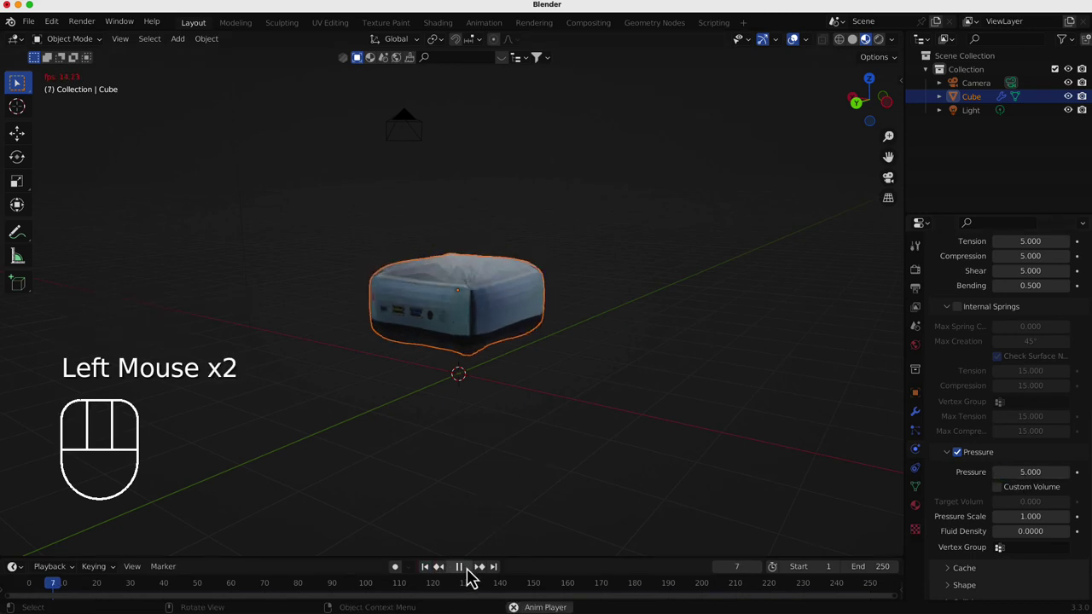
pyautogui.click(479, 554)
pyautogui.scroll(3)
pyautogui.moveTo(468, 457); pyautogui.dragTo(539, 439)
pyautogui.rightClick(557, 365)
pyautogui.moveTo(737, 383); pyautogui.dragTo(695, 436)
pyautogui.scroll(-3)
pyautogui.moveTo(650, 412); pyautogui.dragTo(635, 393)
pyautogui.scroll(-3)
pyautogui.click(476, 574)
pyautogui.click(437, 577)
# Step: Start adding a new mesh object via Shift+A for the ground plane
pyautogui.press('shift+a')
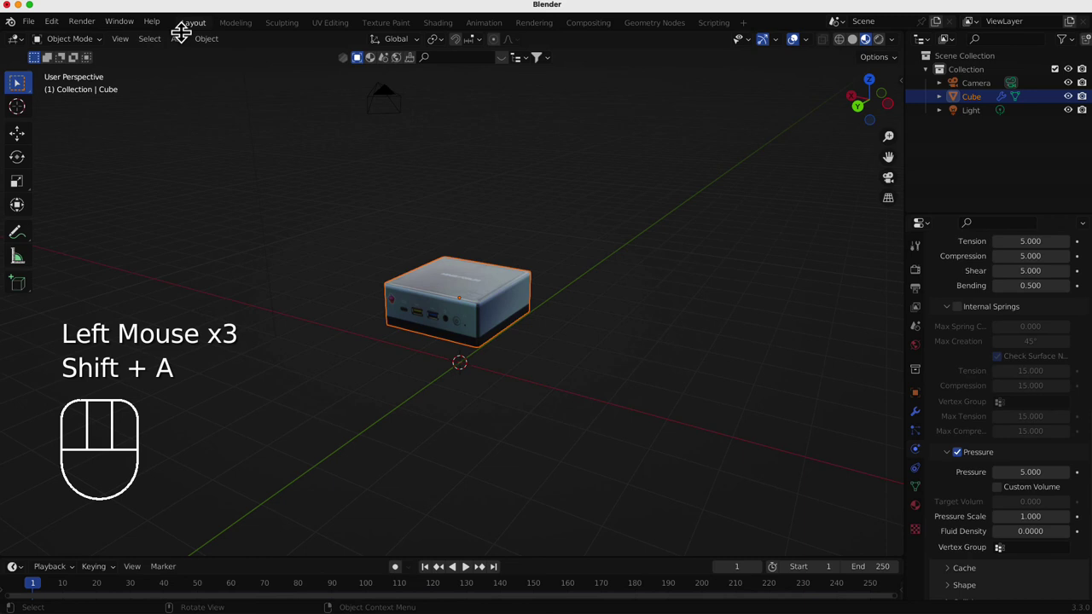
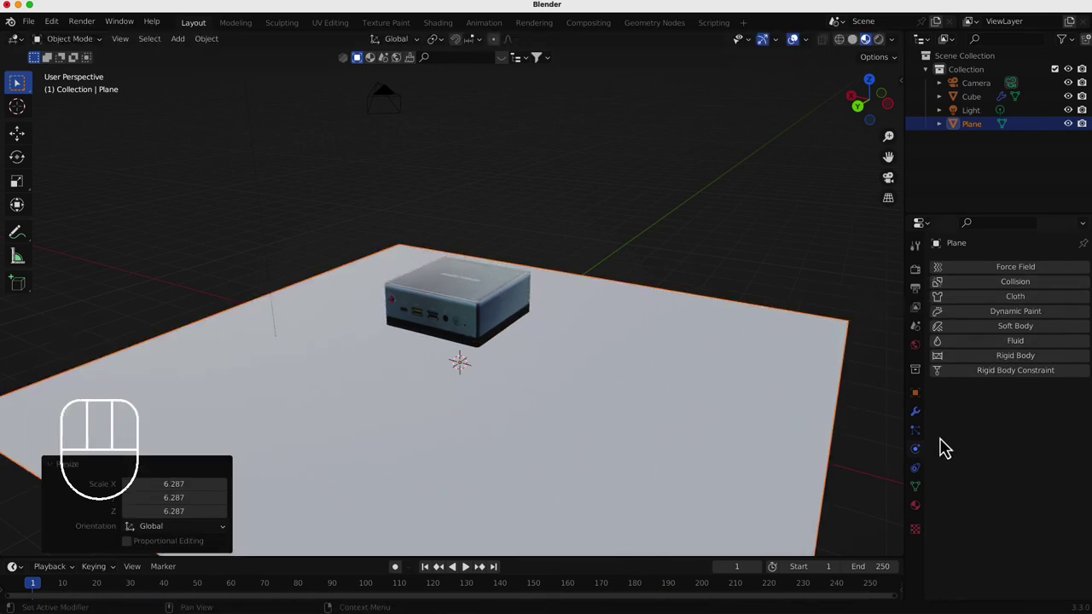
# Step: Give the plane Collision physics and play the simulation from frame 1
pyautogui.click(1017, 291)
pyautogui.click(434, 577)
pyautogui.click(475, 575)
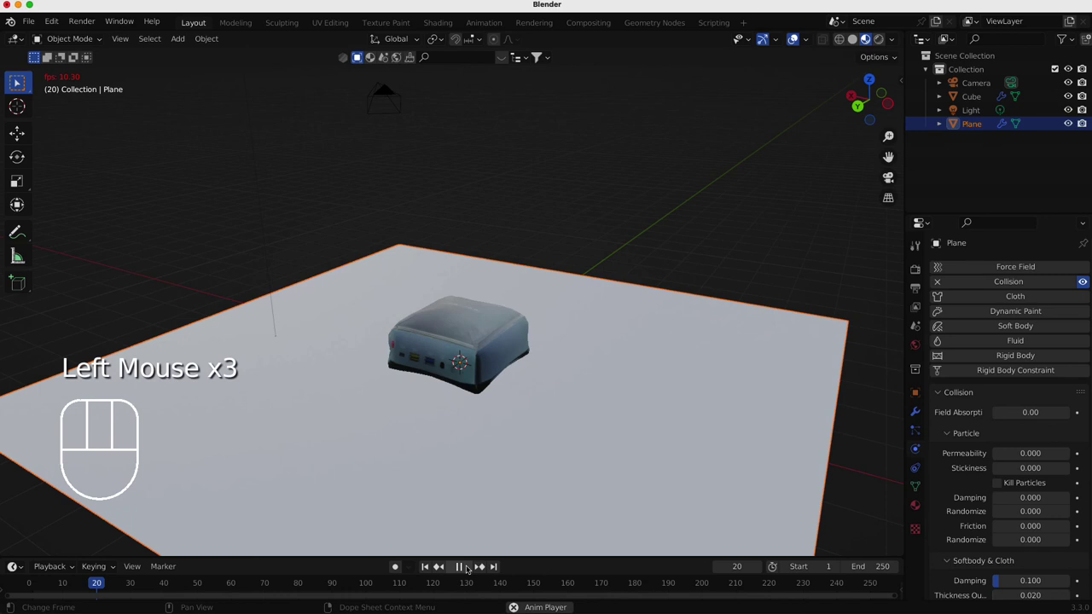
# Step: Stop playback at frame 72 with the inflated pillow resting on the plane, framed in view
pyautogui.scroll(3)
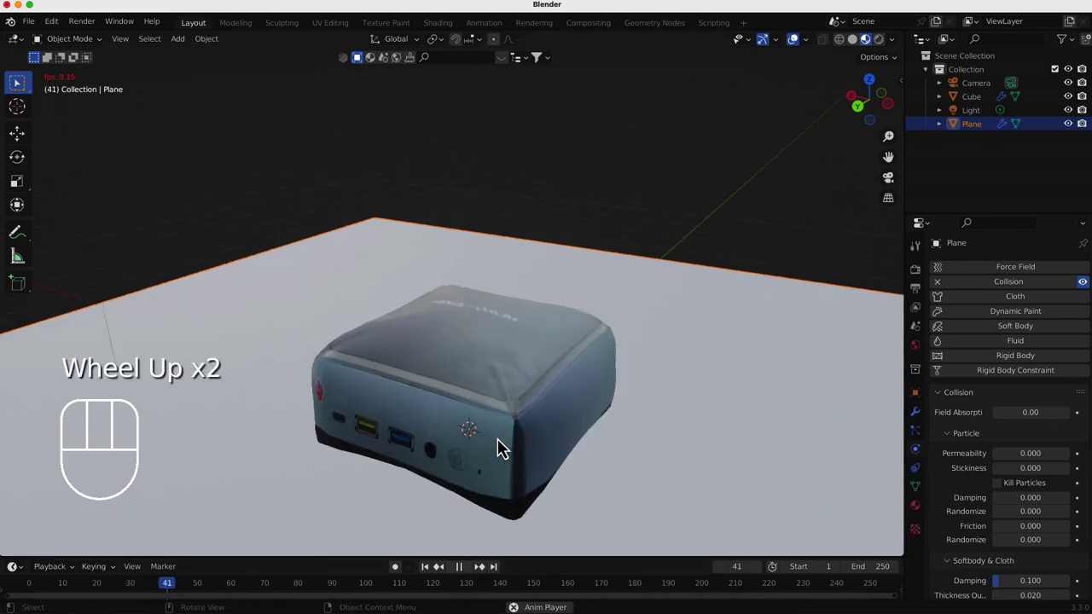
pyautogui.moveTo(514, 435); pyautogui.dragTo(496, 407)
pyautogui.scroll(-3)
pyautogui.click(473, 579)
pyautogui.scroll(-3)
pyautogui.moveTo(555, 411); pyautogui.dragTo(535, 375)
pyautogui.moveTo(537, 380); pyautogui.dragTo(555, 404)
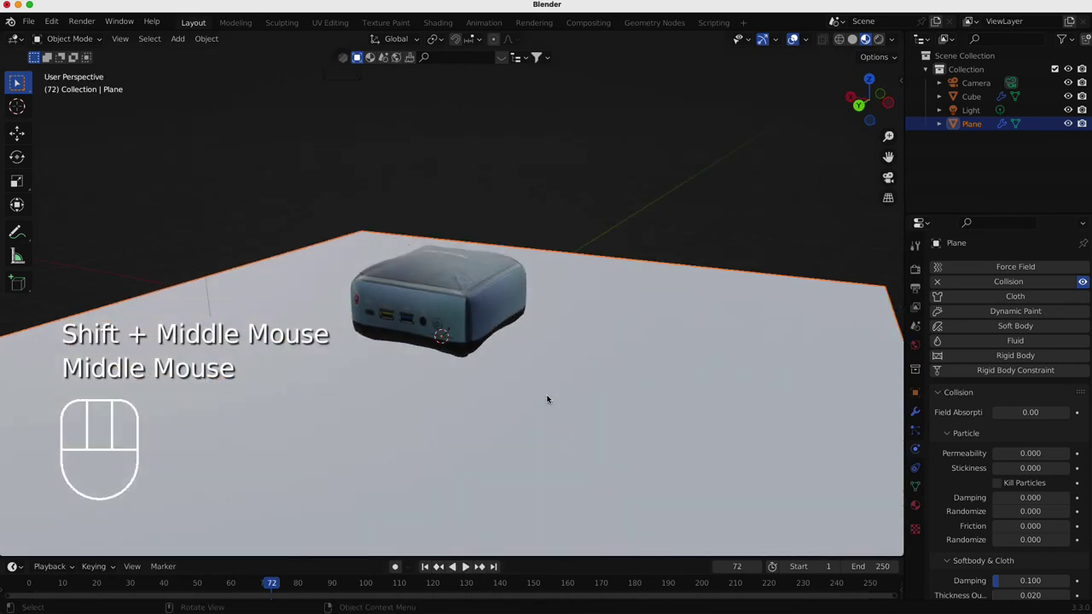
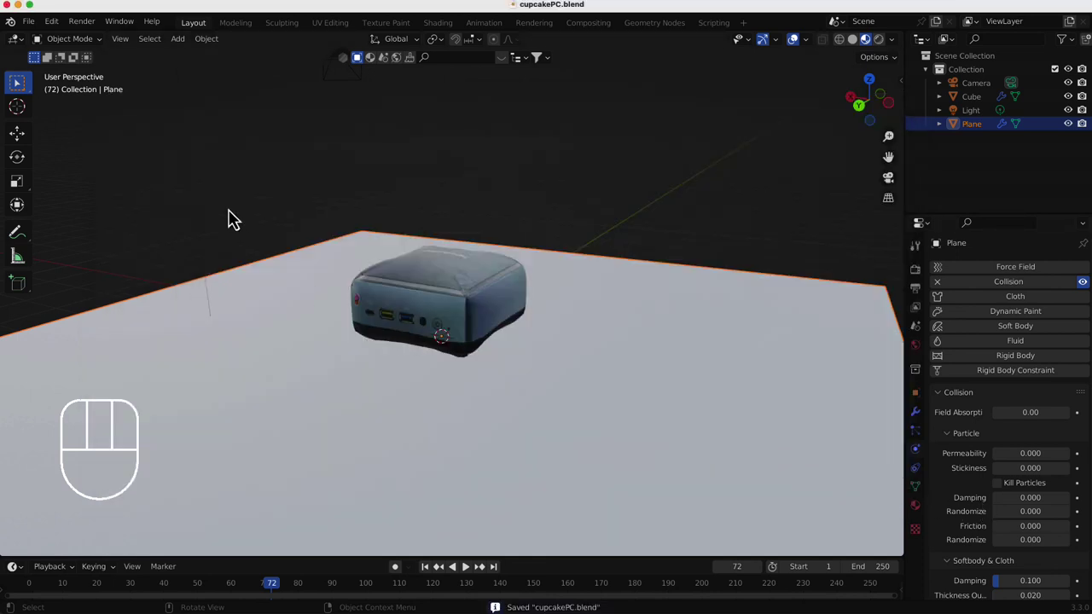
# Step: Save the scene as cupcakePC.blend and deselect the plane
pyautogui.moveTo(40, 27); pyautogui.dragTo(358, 204)
pyautogui.click(505, 173)
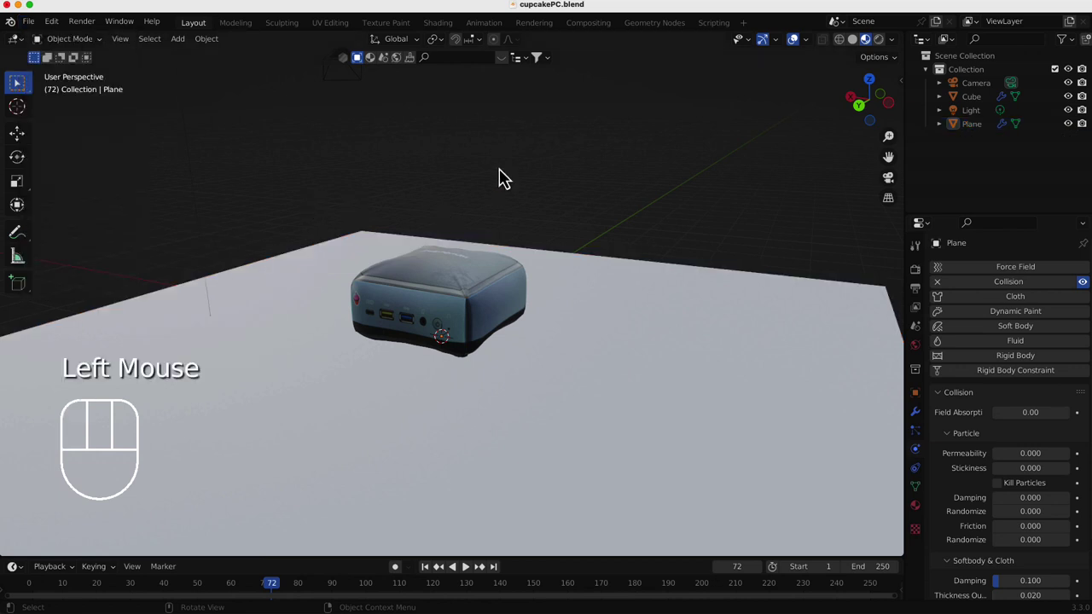